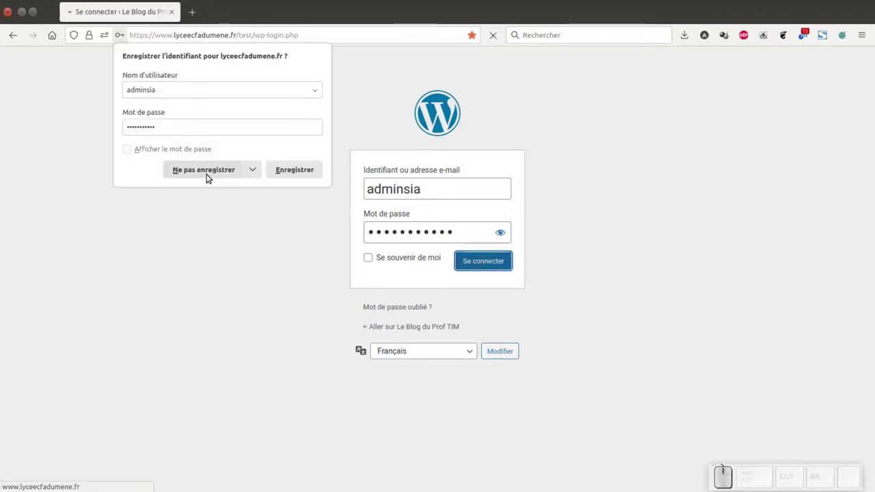
Decline Firefox's offer to save the WordPress login credentials
{"action": "left_click", "coordinate": [210, 175]}
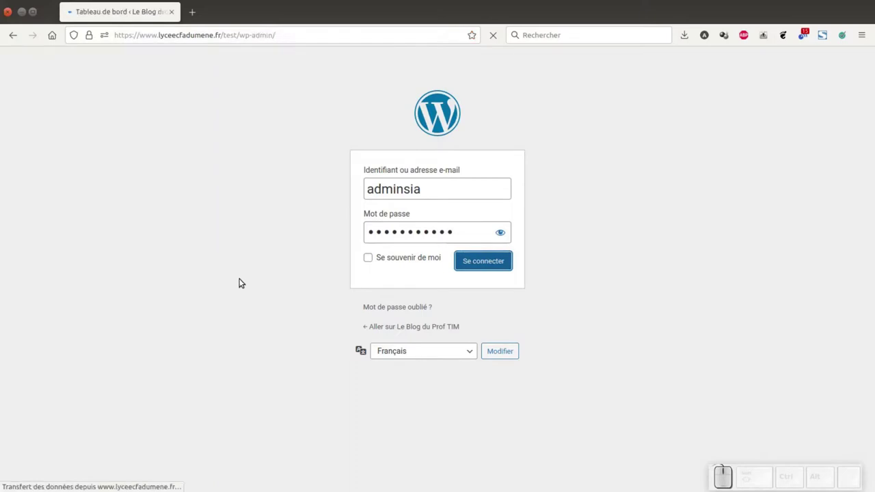
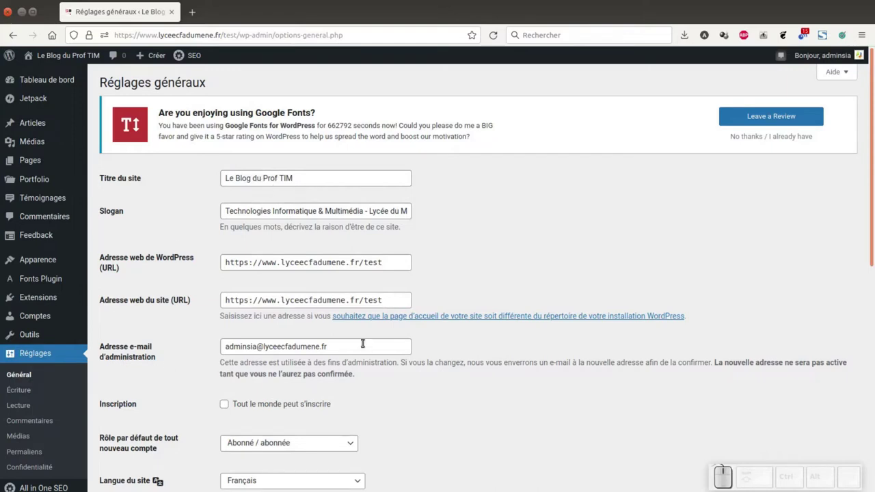
{"action": "scroll", "scroll_direction": "down", "scroll_amount": 3}
{"action": "scroll", "scroll_direction": "down", "scroll_amount": 3}
{"action": "scroll", "scroll_direction": "down", "scroll_amount": 3}
Set the timezone to UTC+1 and the date format to '14 mars 2022' (j F Y)
{"action": "left_click", "coordinate": [369, 205]}
{"action": "scroll", "scroll_direction": "down", "scroll_amount": 3}
{"action": "left_click", "coordinate": [365, 206]}
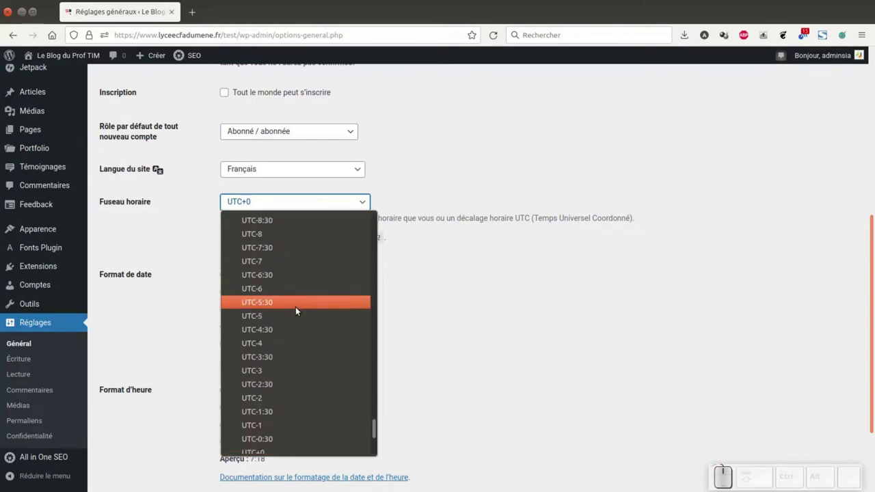
{"action": "scroll", "scroll_direction": "down", "scroll_amount": 3}
{"action": "left_click", "coordinate": [280, 322]}
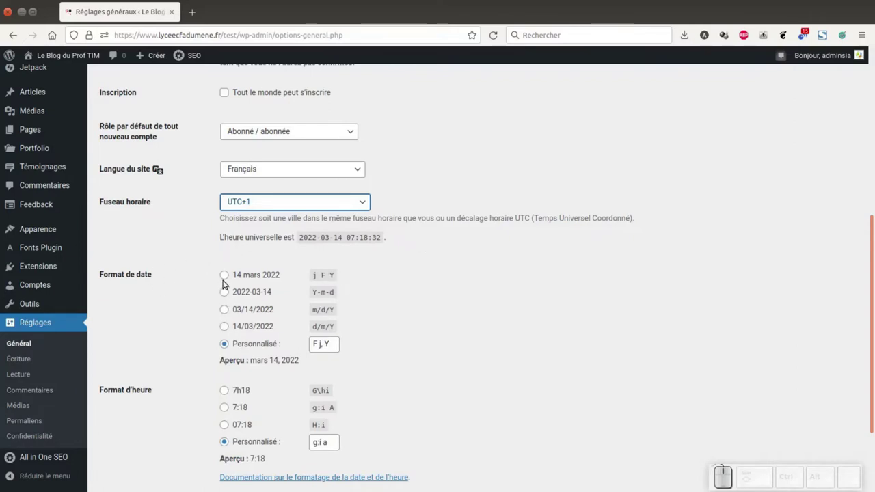
{"action": "left_click", "coordinate": [227, 278]}
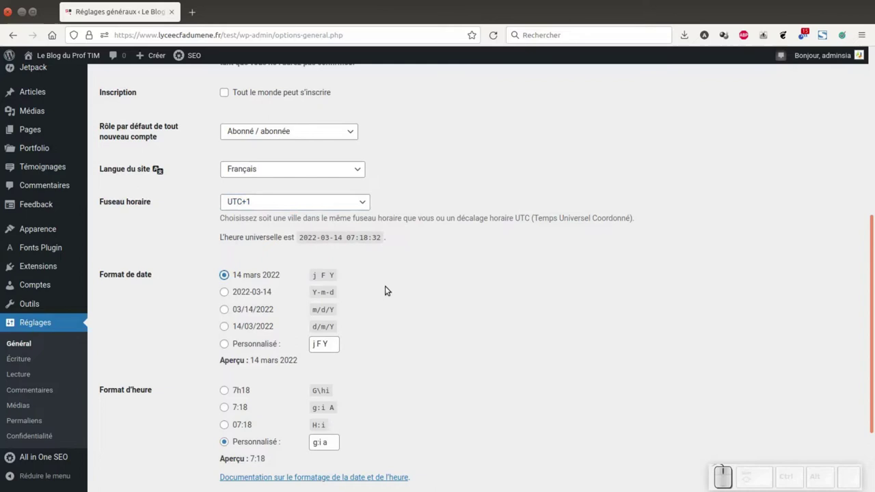
Save the General Settings changes with 'Enregistrer les modifications'
{"action": "scroll", "scroll_direction": "down", "scroll_amount": 3}
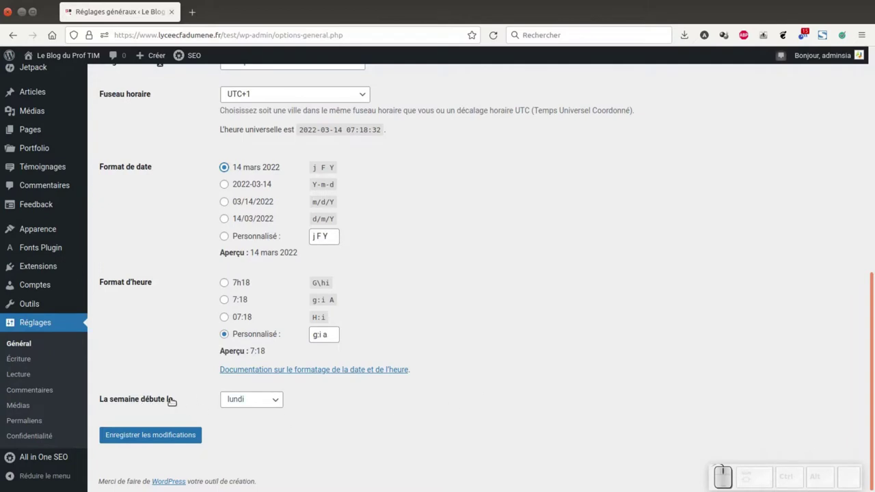
{"action": "left_click", "coordinate": [148, 440]}
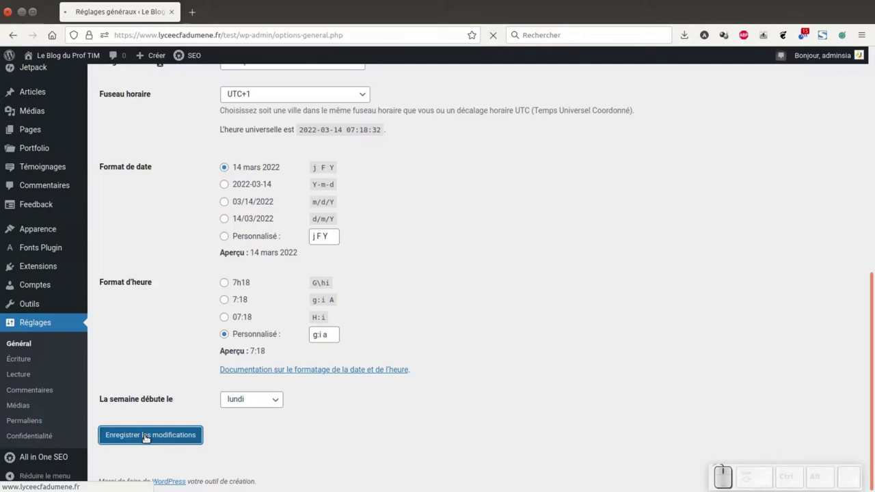
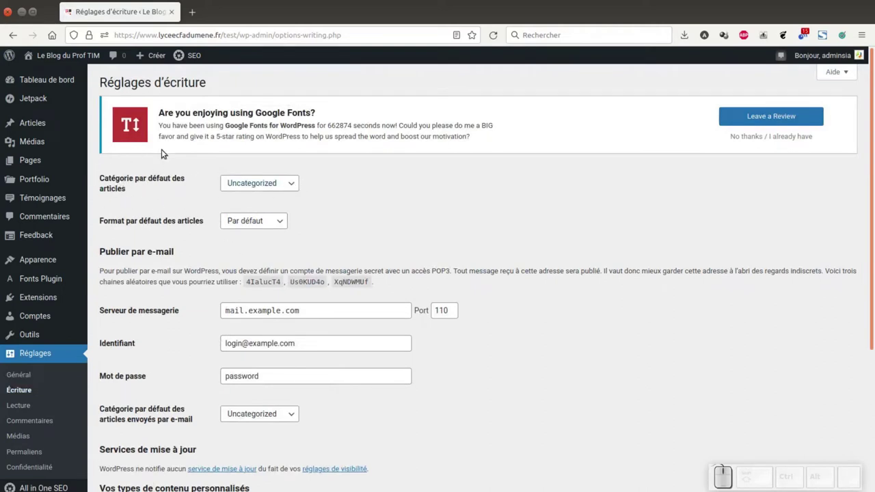
Review the Writing settings, keeping Uncategorized as default category and the default post format
{"action": "left_click", "coordinate": [294, 189]}
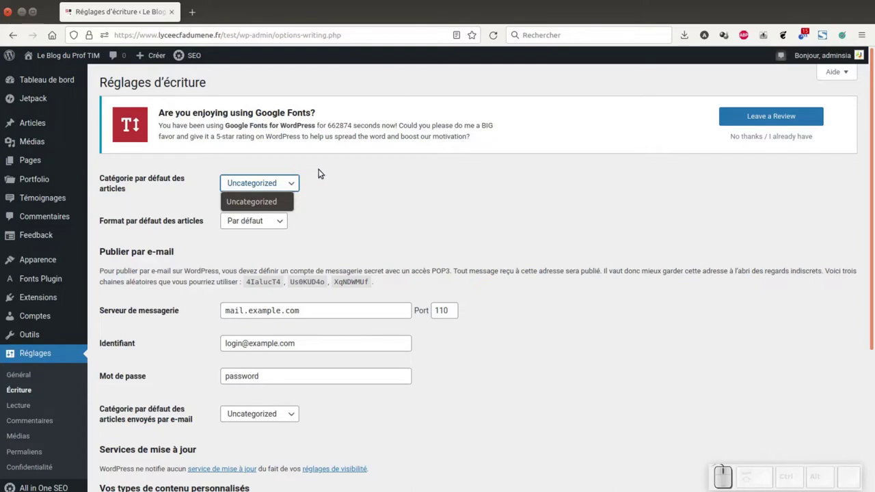
{"action": "left_click", "coordinate": [328, 179]}
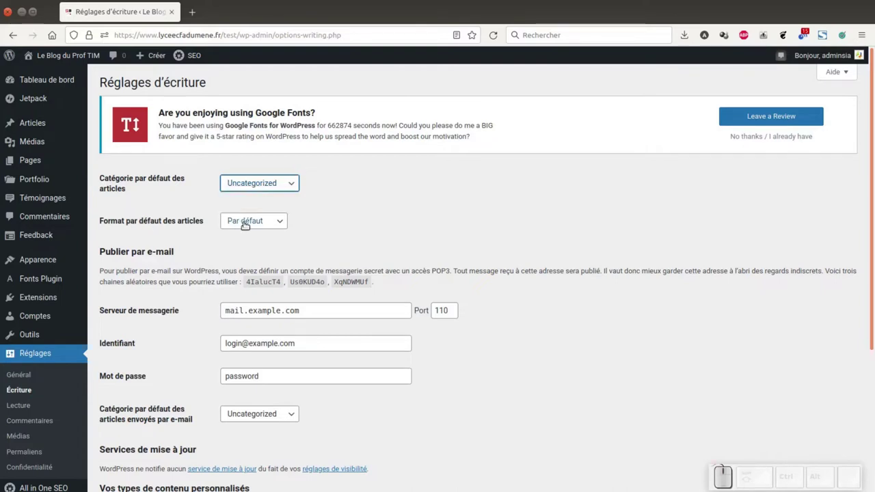
{"action": "left_click", "coordinate": [278, 223]}
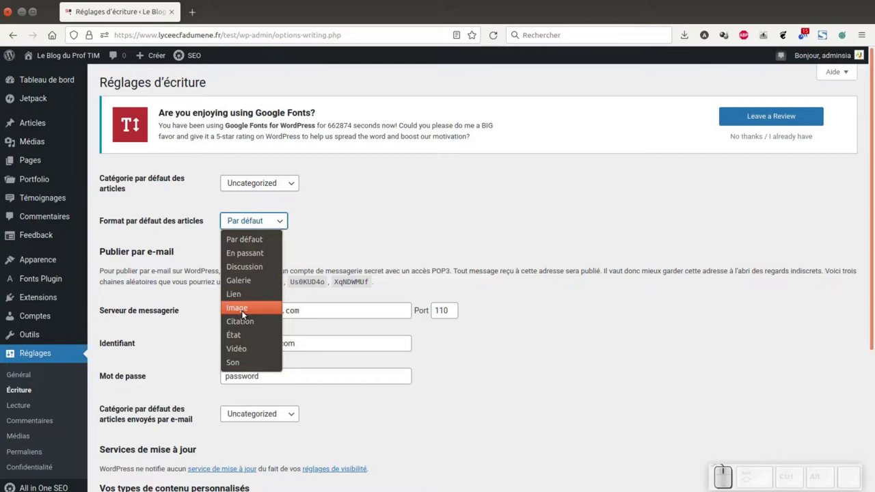
{"action": "left_click", "coordinate": [325, 219]}
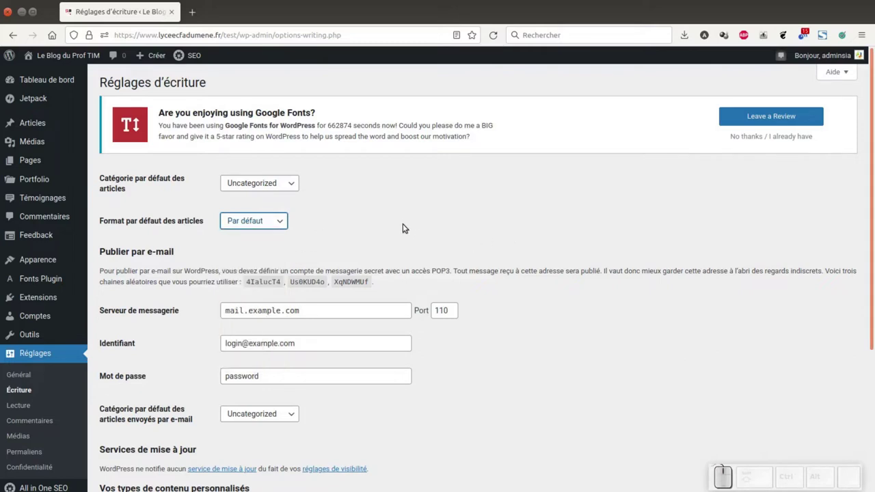
{"action": "scroll", "scroll_direction": "down", "scroll_amount": 3}
{"action": "scroll", "scroll_direction": "down", "scroll_amount": 3}
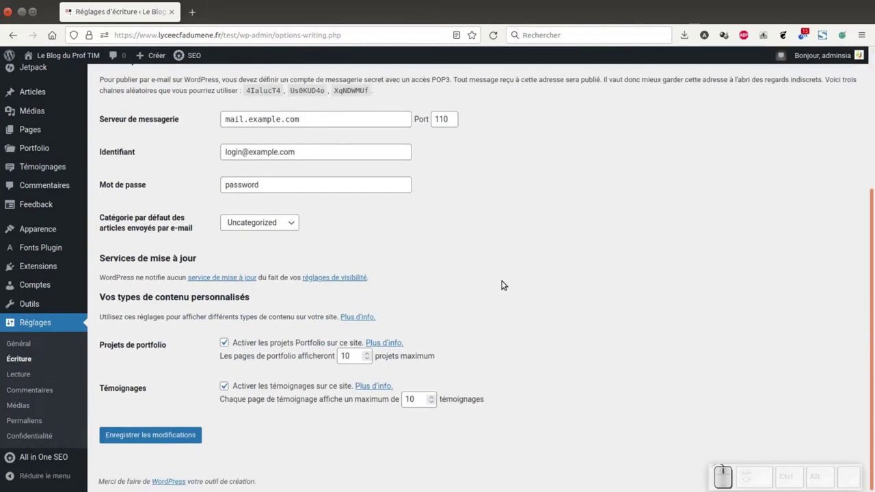
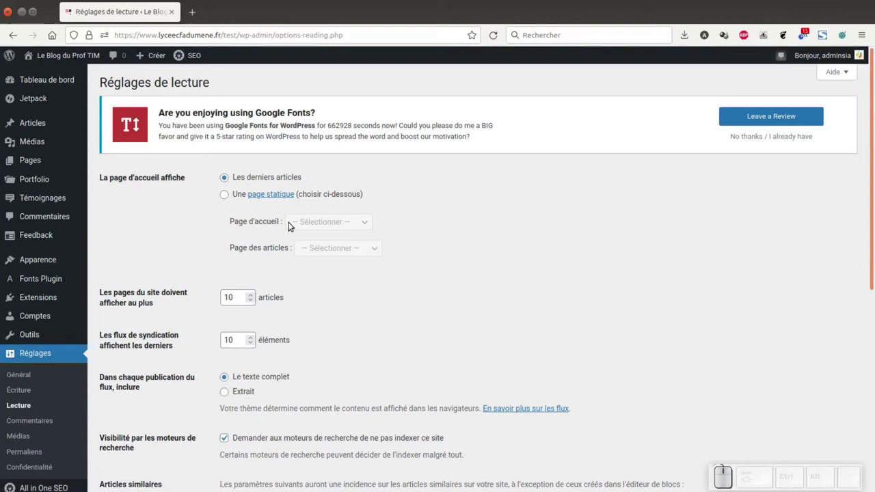
Scroll through the Reading settings down to search-engine visibility and related-posts options
{"action": "scroll", "scroll_direction": "down", "scroll_amount": 3}
{"action": "scroll", "scroll_direction": "down", "scroll_amount": 3}
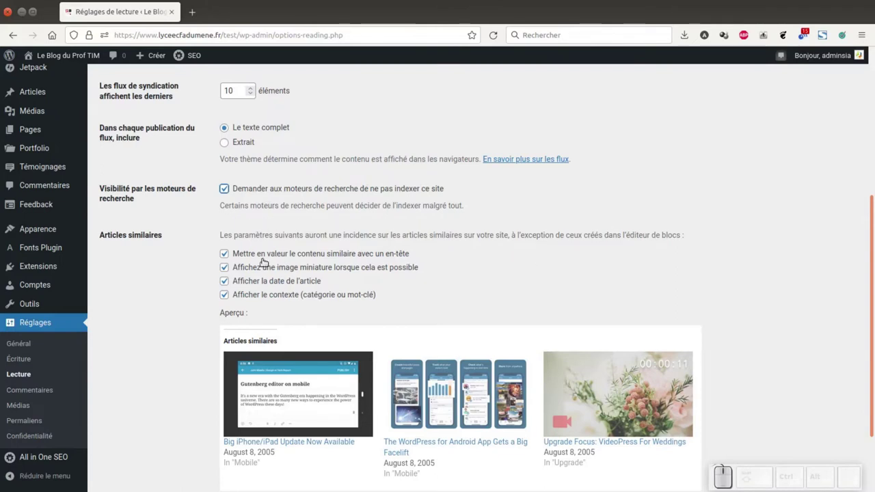
{"action": "scroll", "scroll_direction": "down", "scroll_amount": 3}
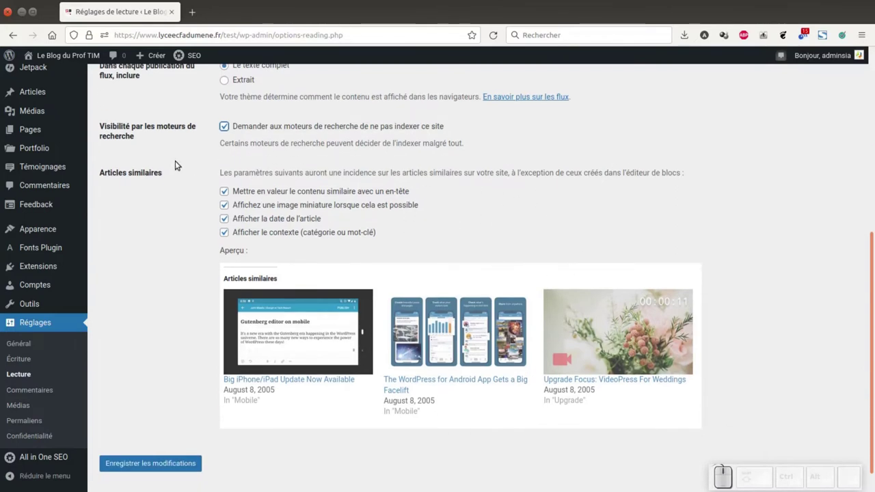
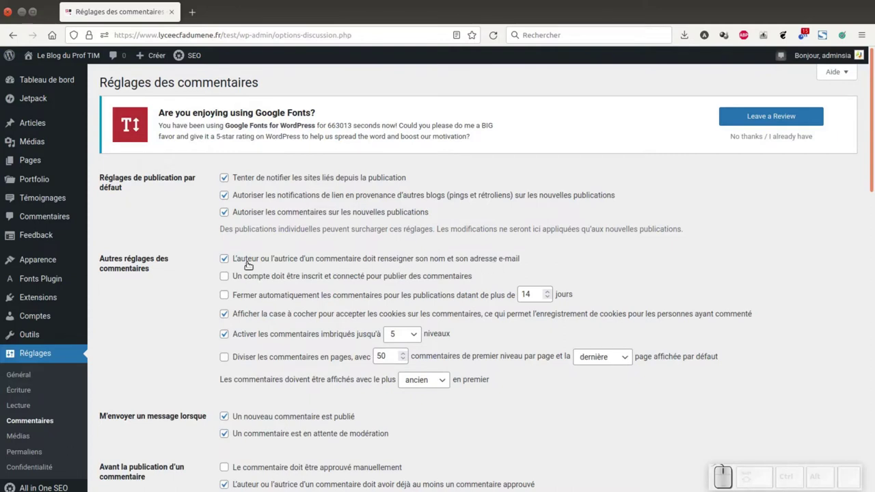
Scroll the Discussion settings down to the avatar options: display, G rating, mystery-person default
{"action": "scroll", "scroll_direction": "down", "scroll_amount": 3}
{"action": "scroll", "scroll_direction": "down", "scroll_amount": 3}
{"action": "scroll", "scroll_direction": "down", "scroll_amount": 3}
{"action": "scroll", "scroll_direction": "down", "scroll_amount": 3}
{"action": "scroll", "scroll_direction": "down", "scroll_amount": 3}
{"action": "scroll", "scroll_direction": "down", "scroll_amount": 3}
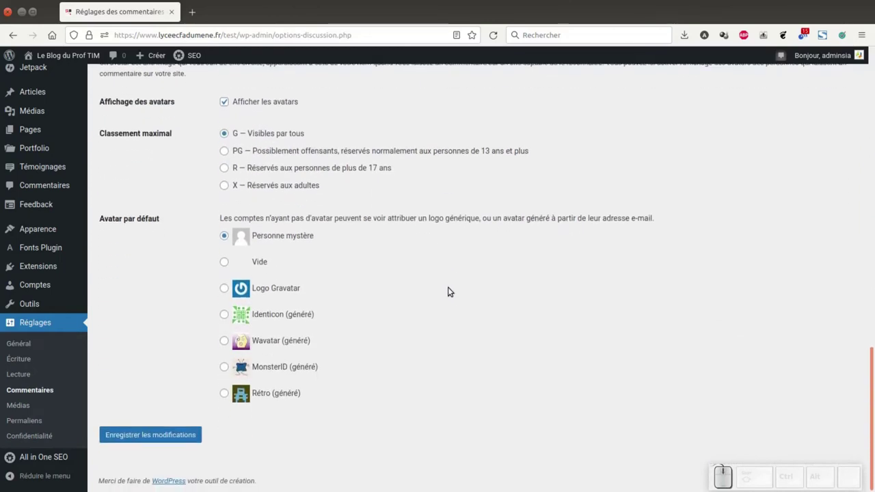
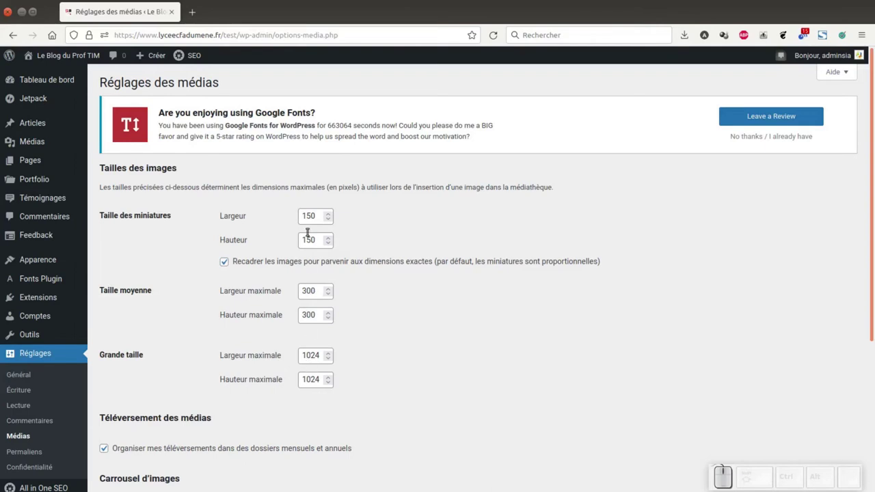
Scroll the Media settings down to the large size, upload folders and carousel options
{"action": "scroll", "scroll_direction": "down", "scroll_amount": 3}
{"action": "scroll", "scroll_direction": "down", "scroll_amount": 3}
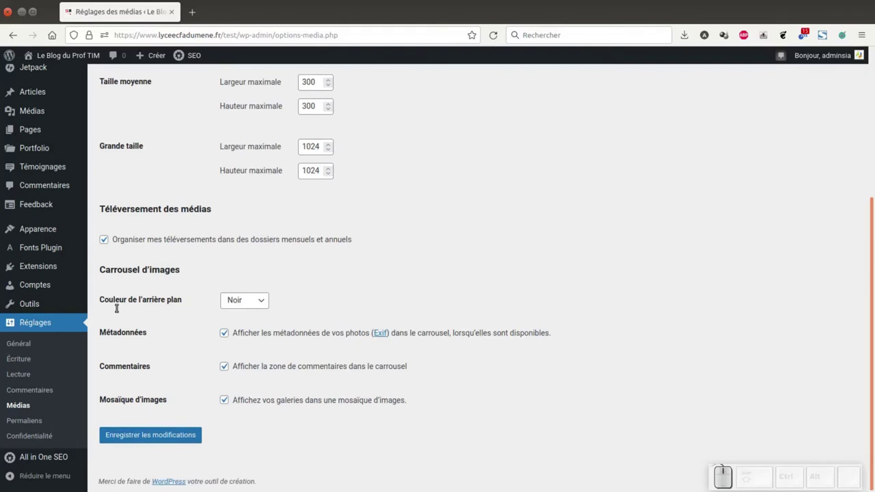
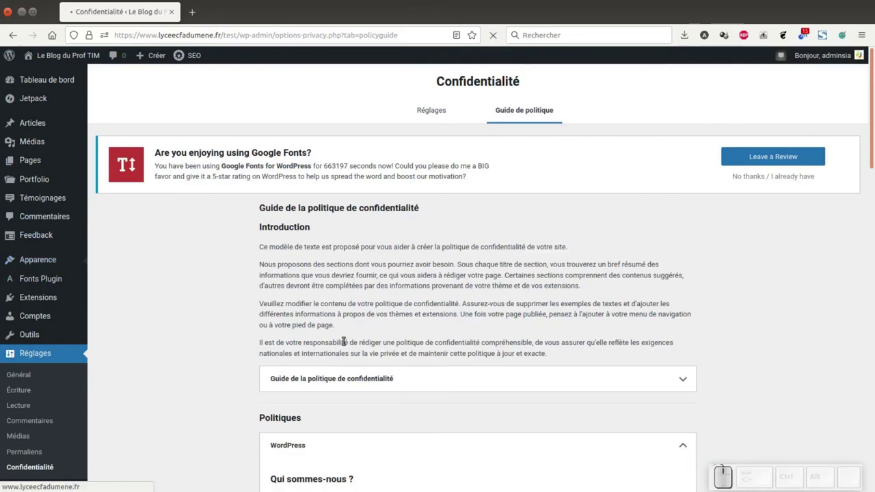
{"action": "left_click", "coordinate": [76, 202]}
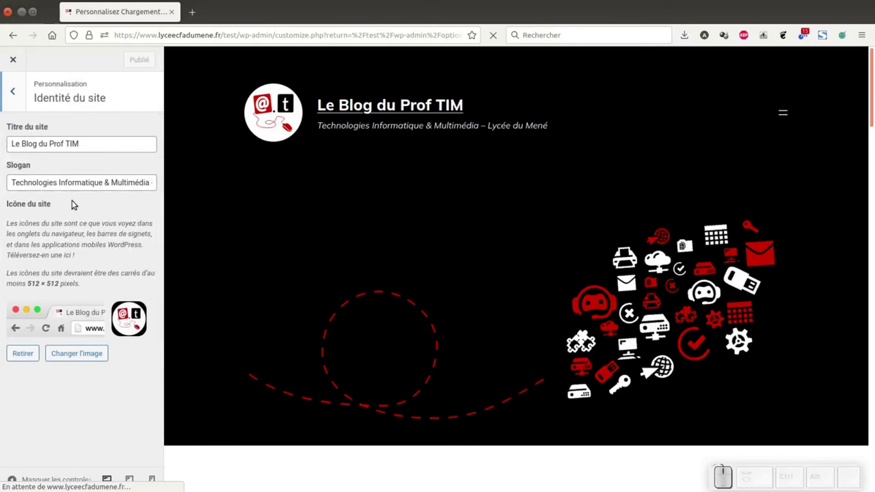
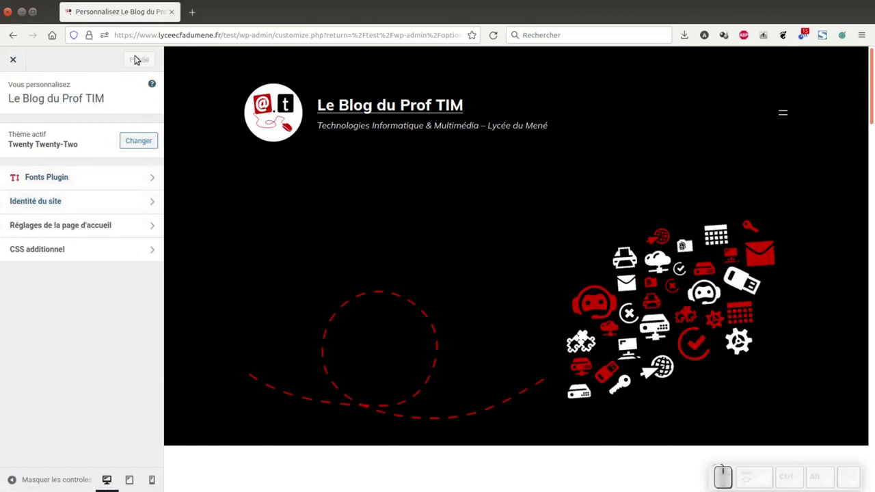
{"action": "left_click", "coordinate": [15, 63]}
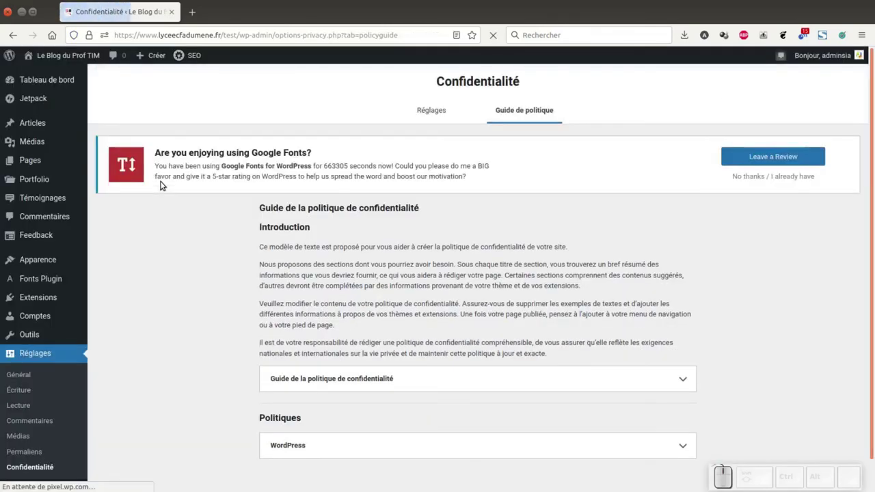